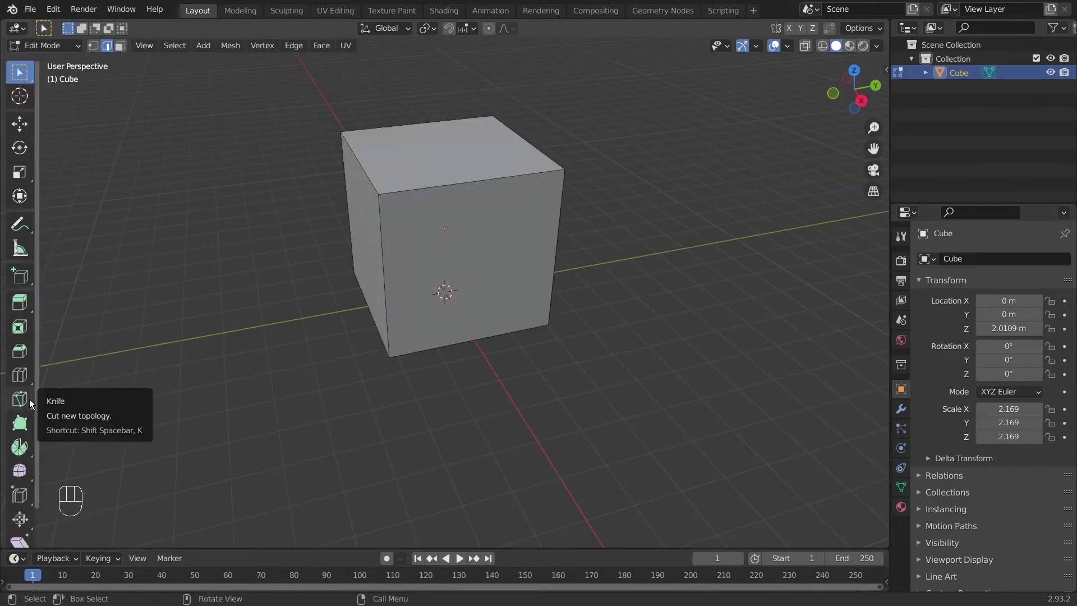
Start a knife cut on the cube, toggle the whole-cube selection off, and orbit to look down on it
{"action": "key", "text": "k"}
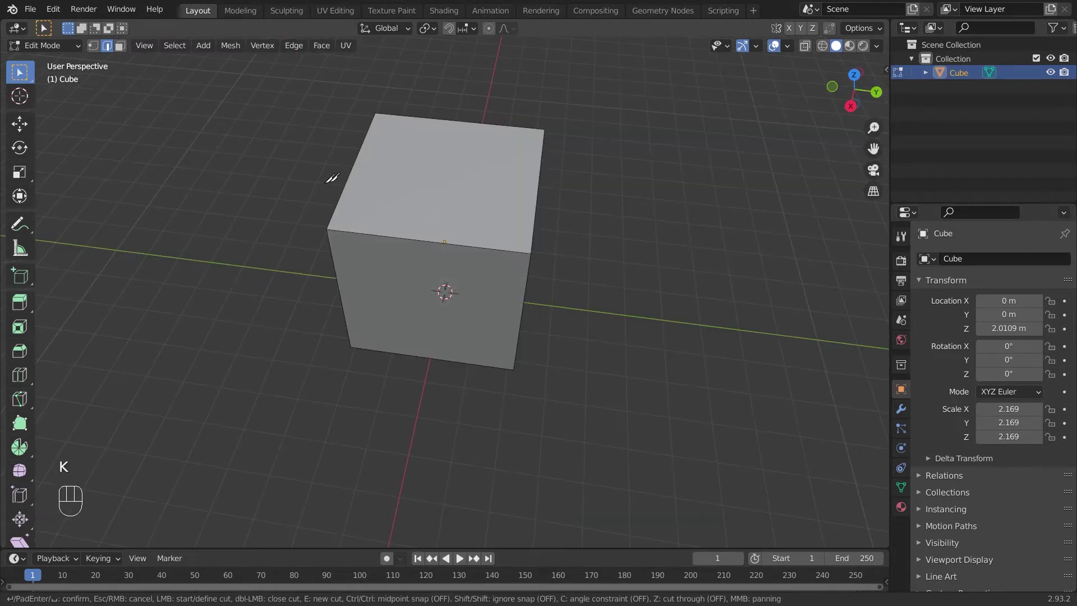
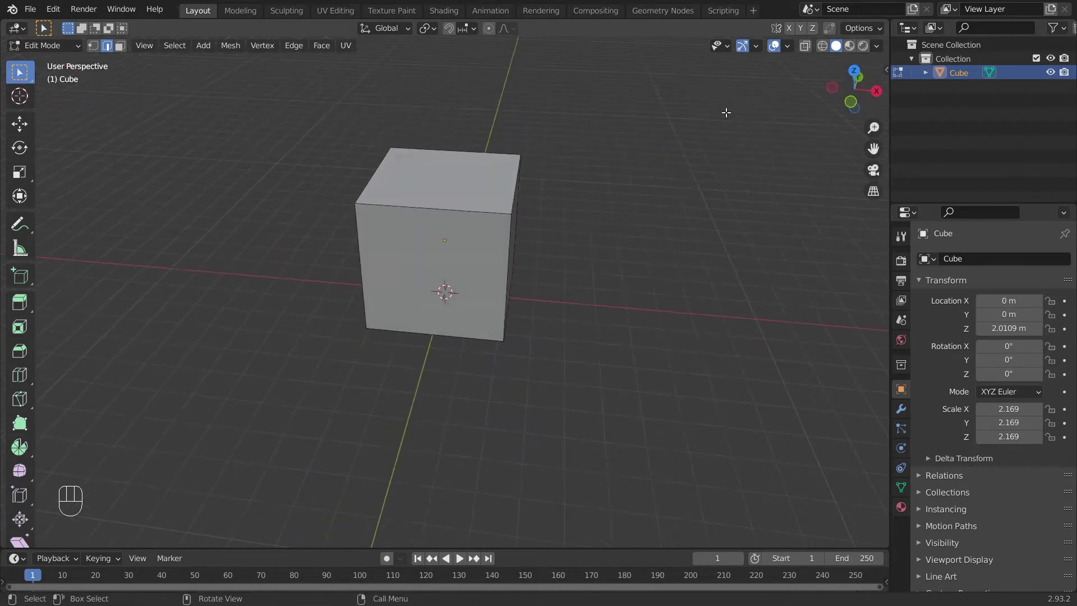
{"action": "key", "text": "a"}
{"action": "key", "text": "a"}
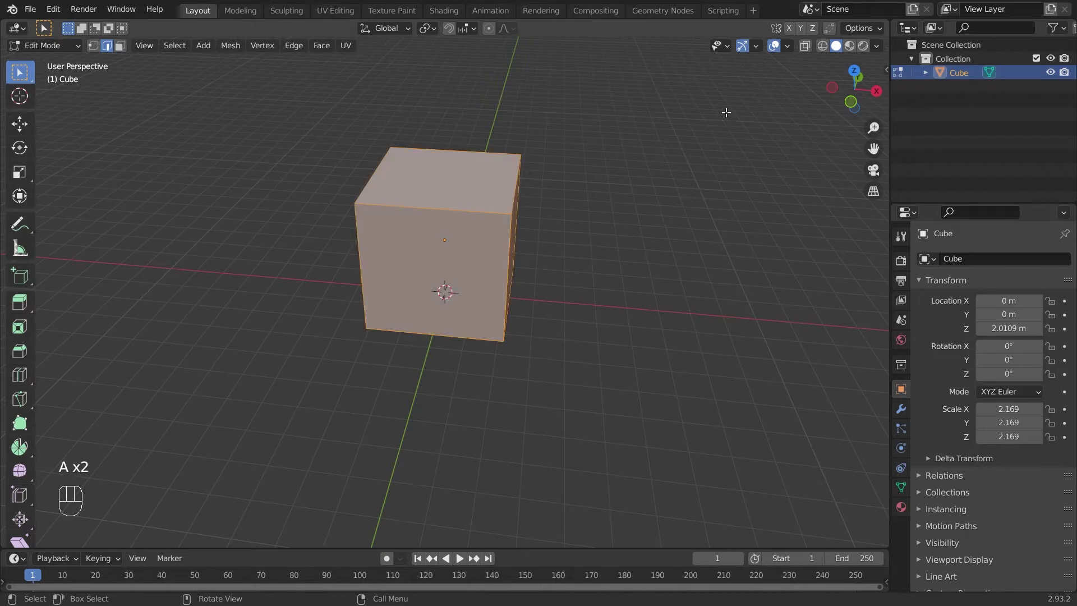
{"action": "key", "text": "alt+a"}
{"action": "middle_click", "coordinate": [527, 172]}
{"action": "left_click_drag", "start_coordinate": [558, 120], "coordinate": [592, 110]}
{"action": "middle_click", "coordinate": [590, 67]}
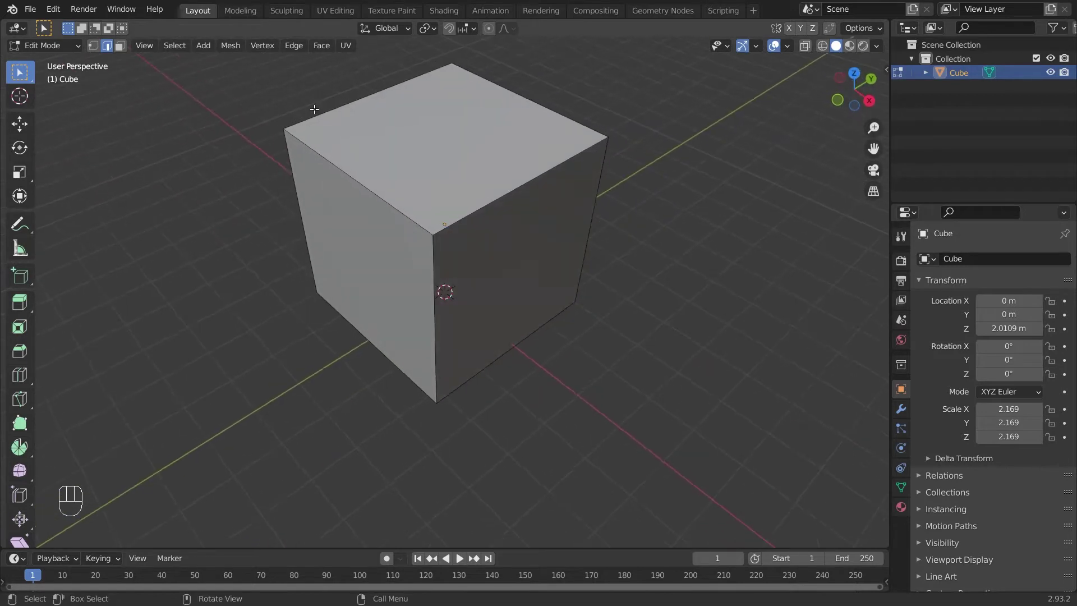
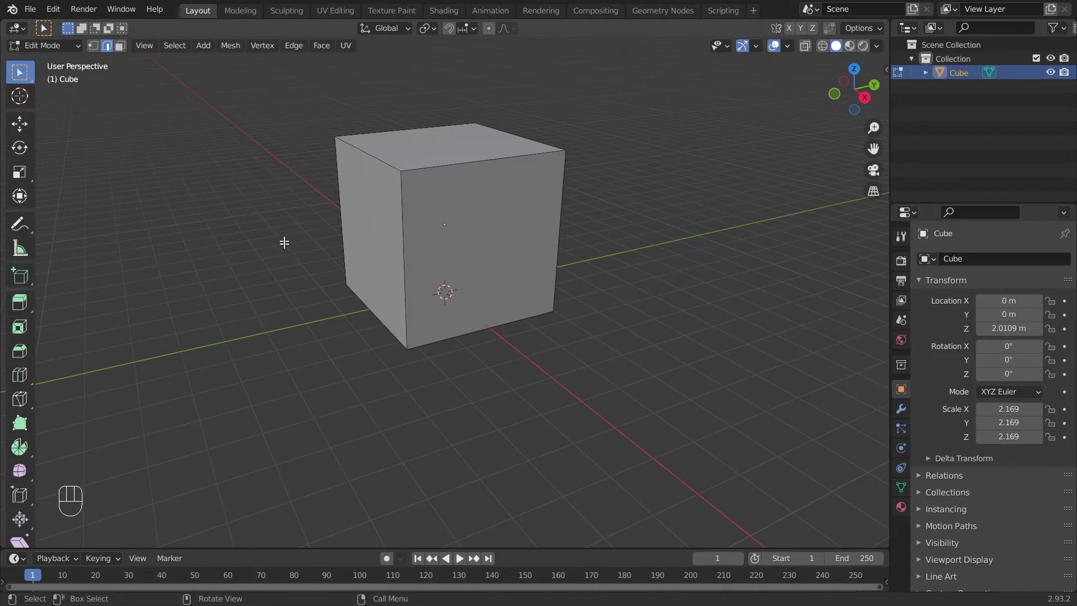
Start a fresh knife cut running from the cube's left edge across its front face
{"action": "key", "text": "k"}
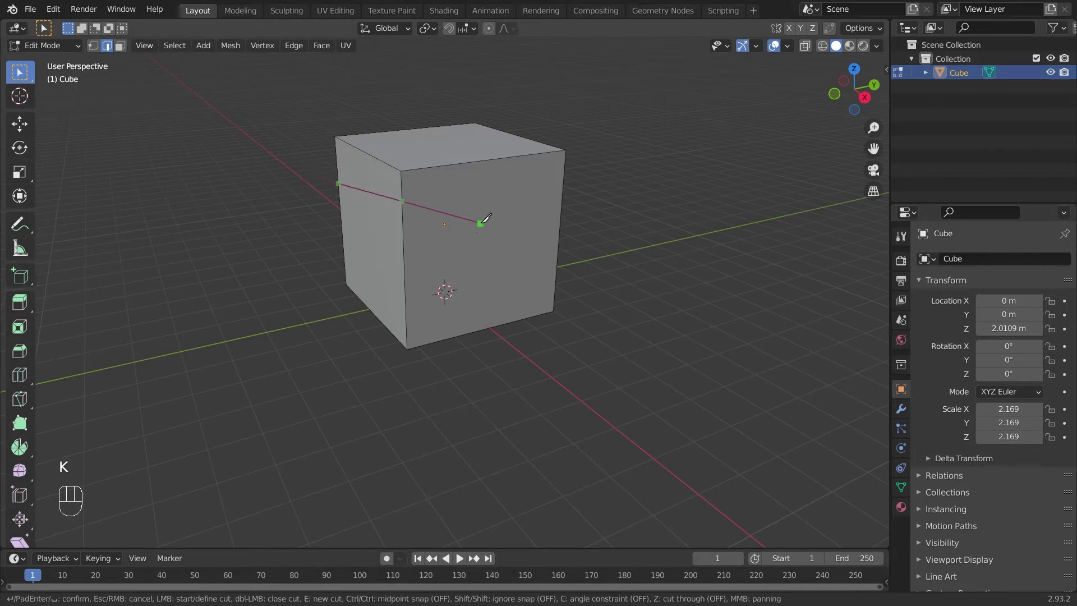
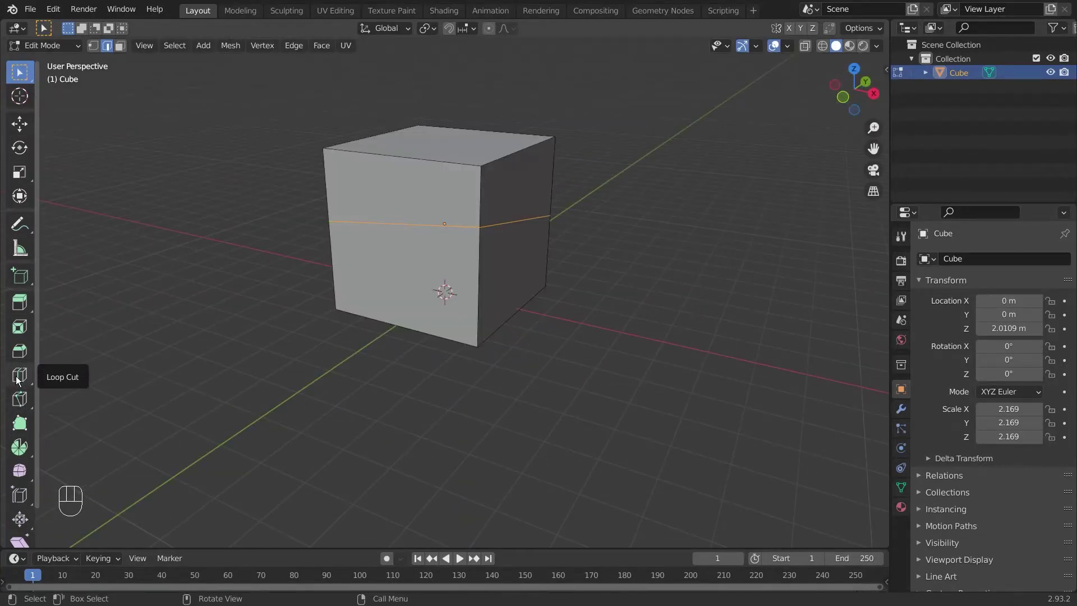
Make Knife the active toolbar tool, then undo the cuts to leave the cube plain
{"action": "left_click", "coordinate": [23, 394]}
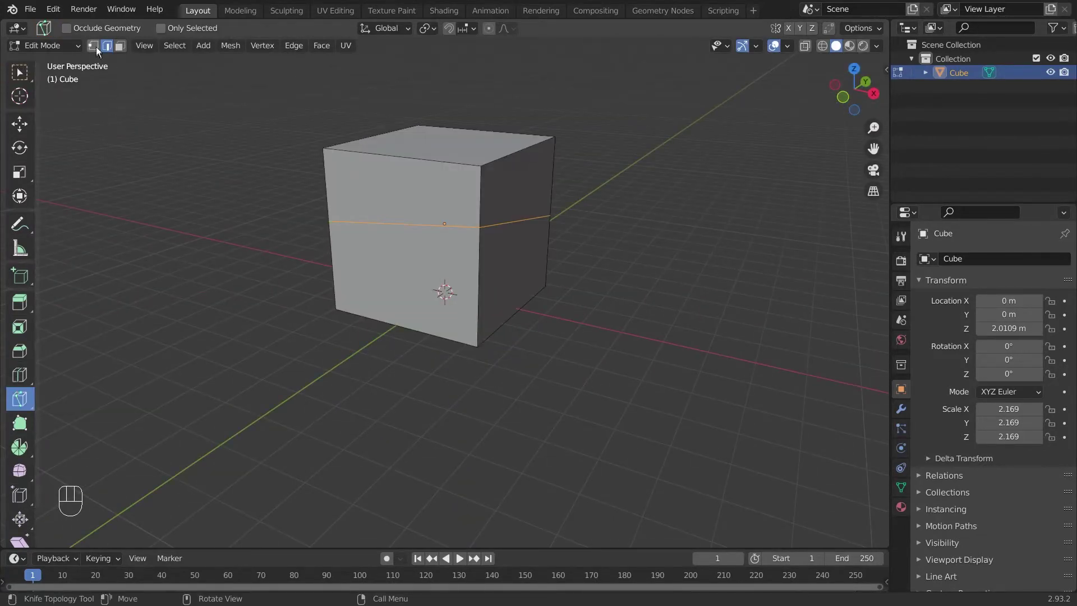
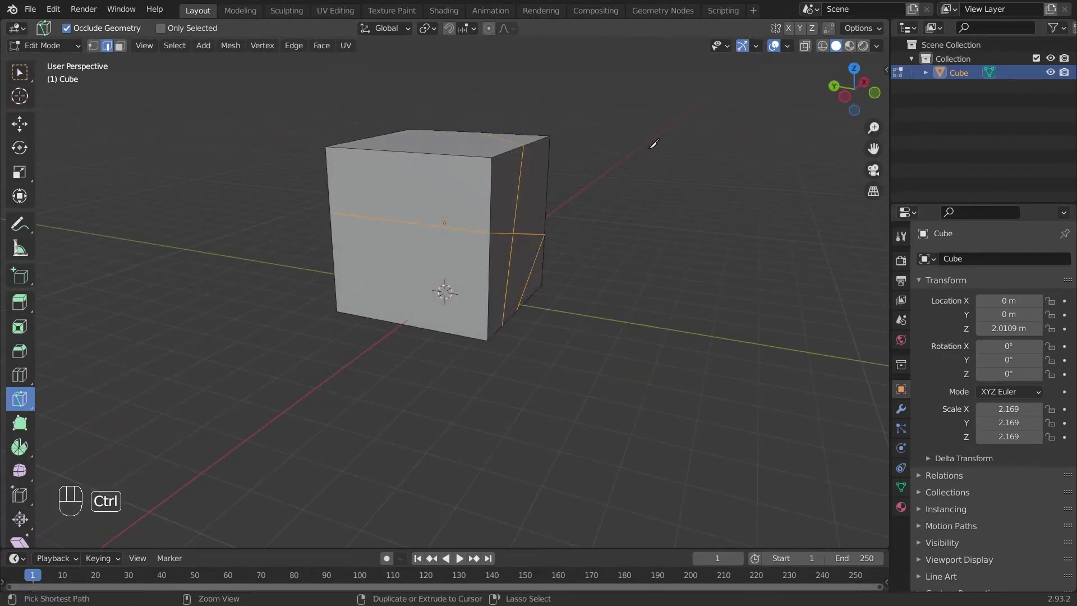
{"action": "key", "text": "ctrl+z"}
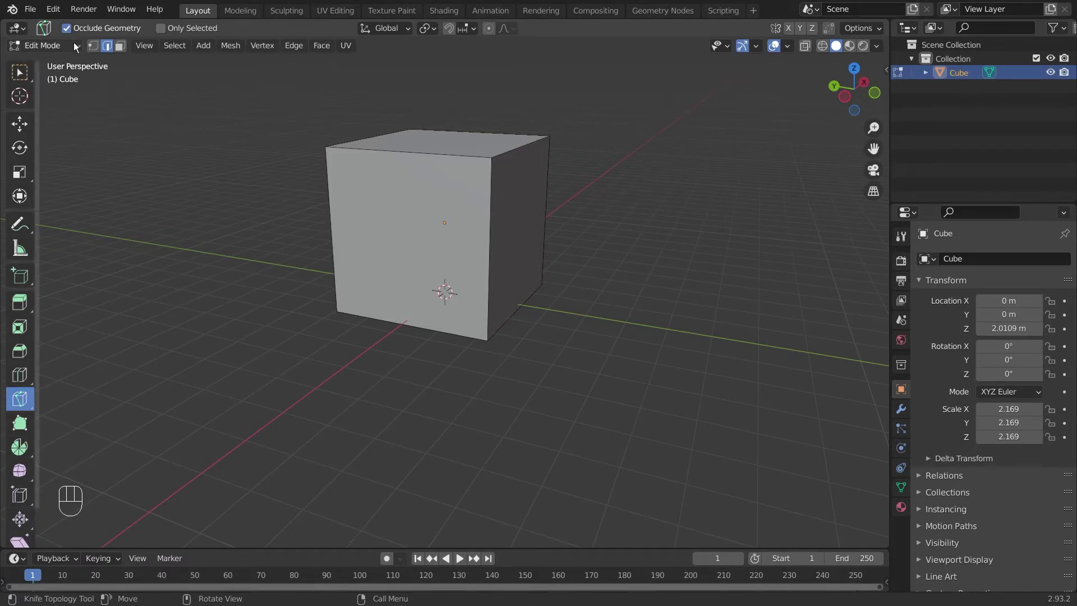
Switch off Occlude Geometry in the Knife tool header
{"action": "left_click", "coordinate": [72, 33]}
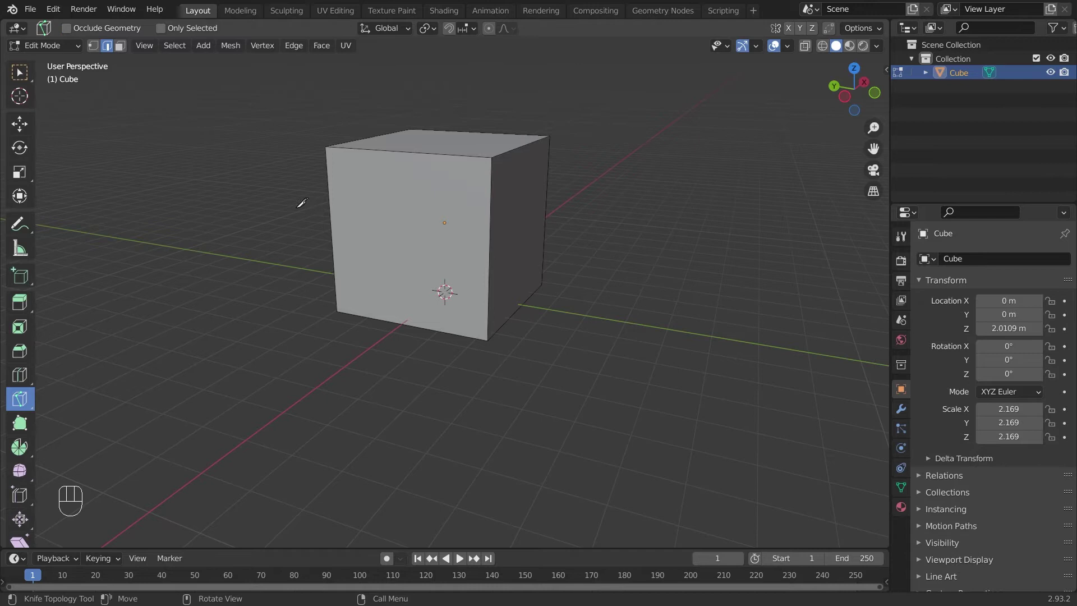
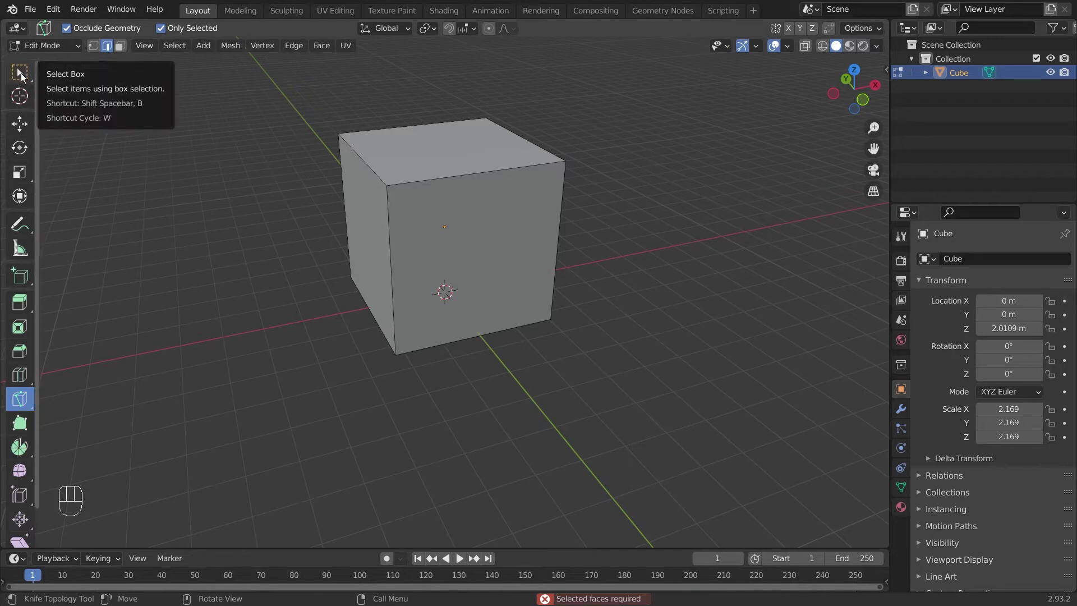
Switch to box selection in face mode and select the cube's front face
{"action": "left_click", "coordinate": [27, 76]}
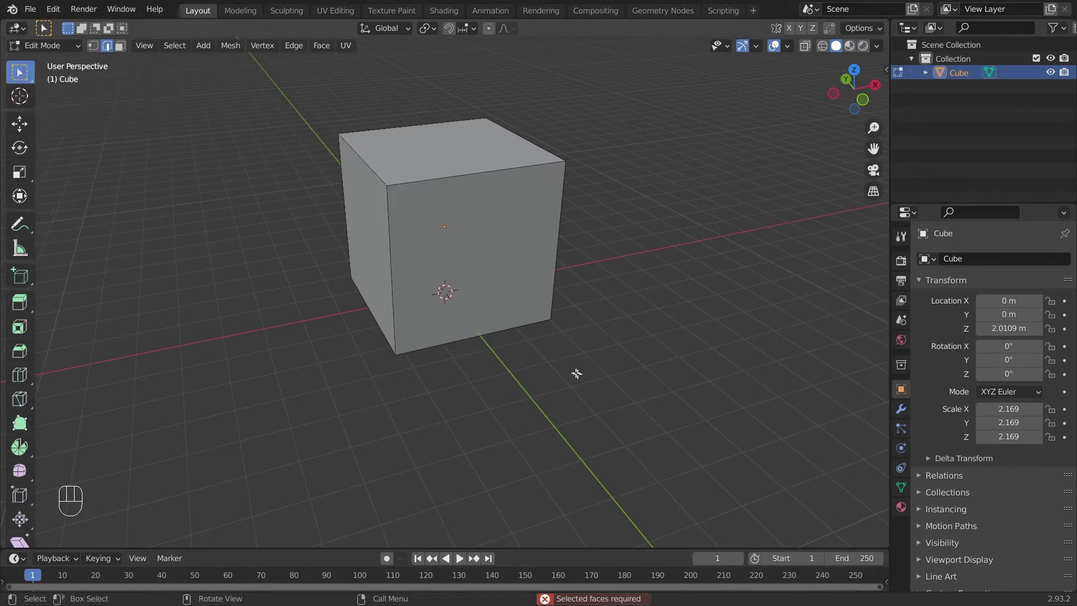
{"action": "left_click", "coordinate": [128, 52]}
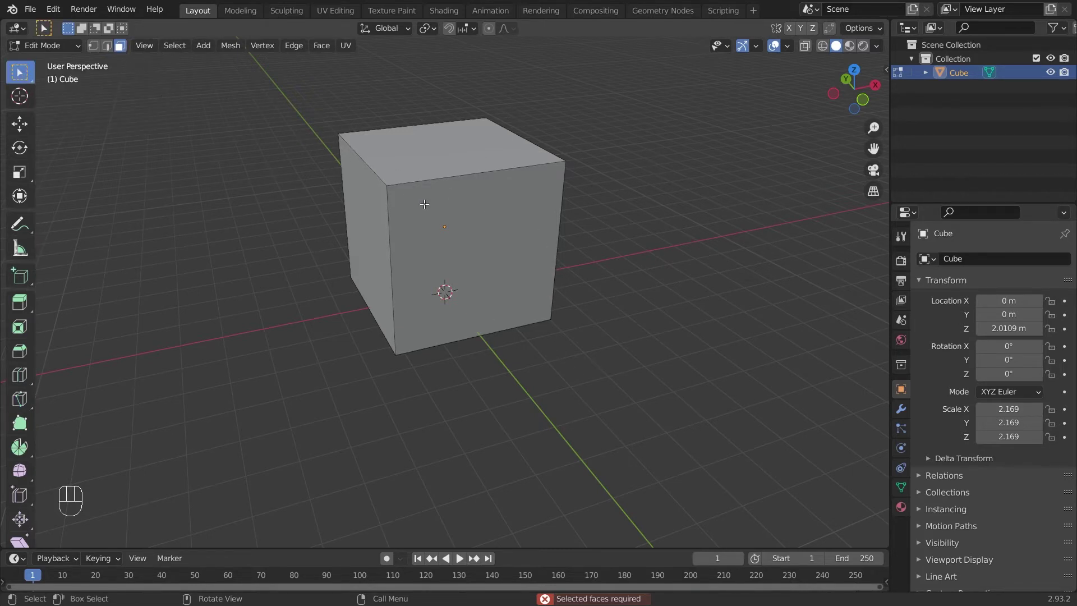
{"action": "left_click_drag", "start_coordinate": [533, 219], "coordinate": [458, 204]}
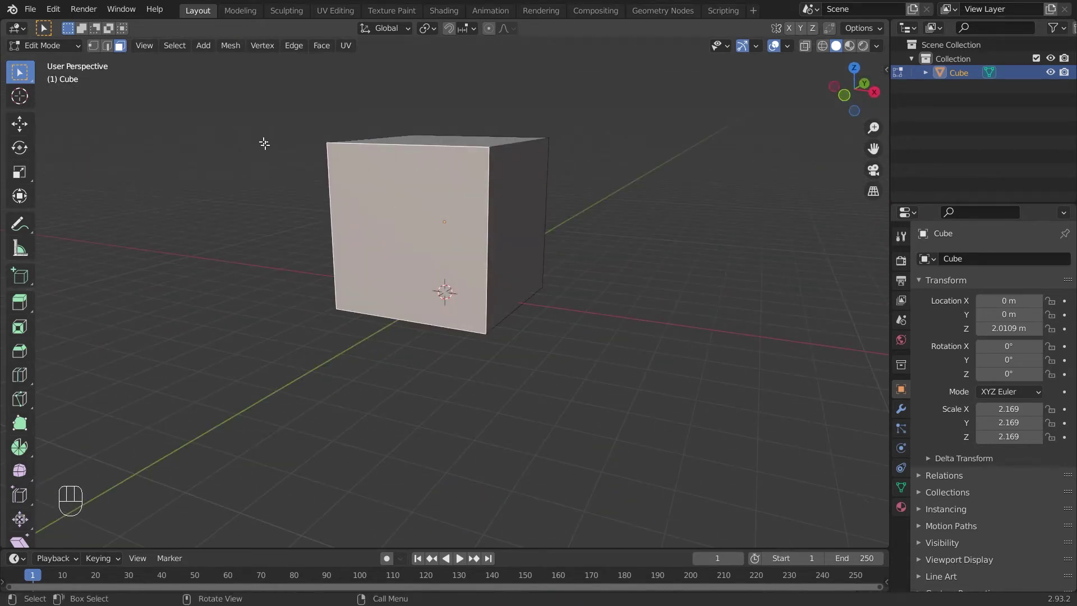
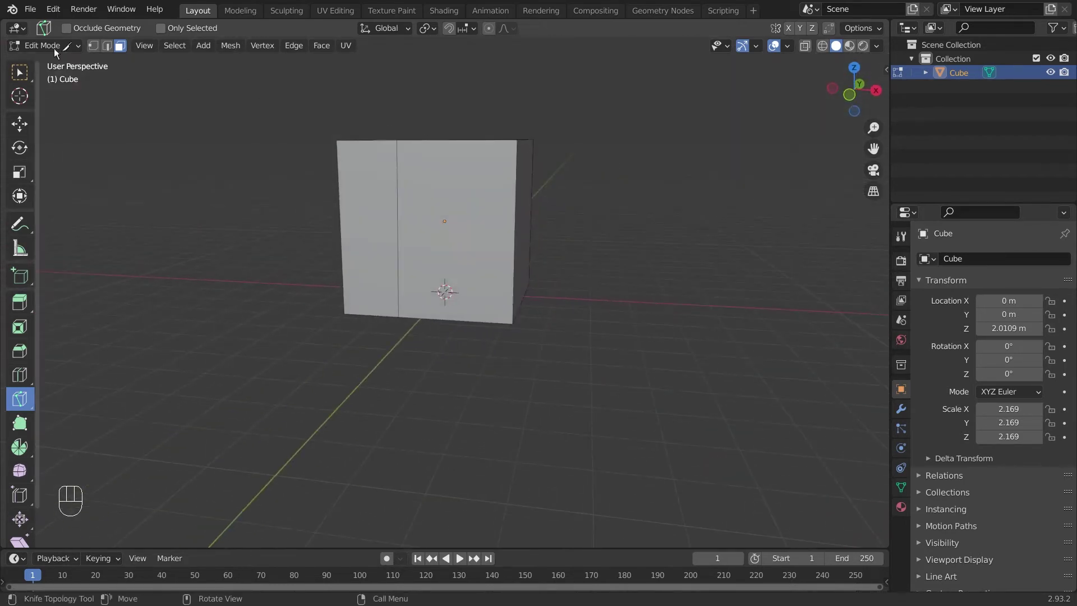
Return to box selection, click around the cube in the viewport, then select the whole cube mesh with A
{"action": "left_click", "coordinate": [30, 77]}
{"action": "left_click", "coordinate": [469, 218]}
{"action": "left_click", "coordinate": [360, 203]}
{"action": "left_click", "coordinate": [447, 225]}
{"action": "middle_click", "coordinate": [255, 143]}
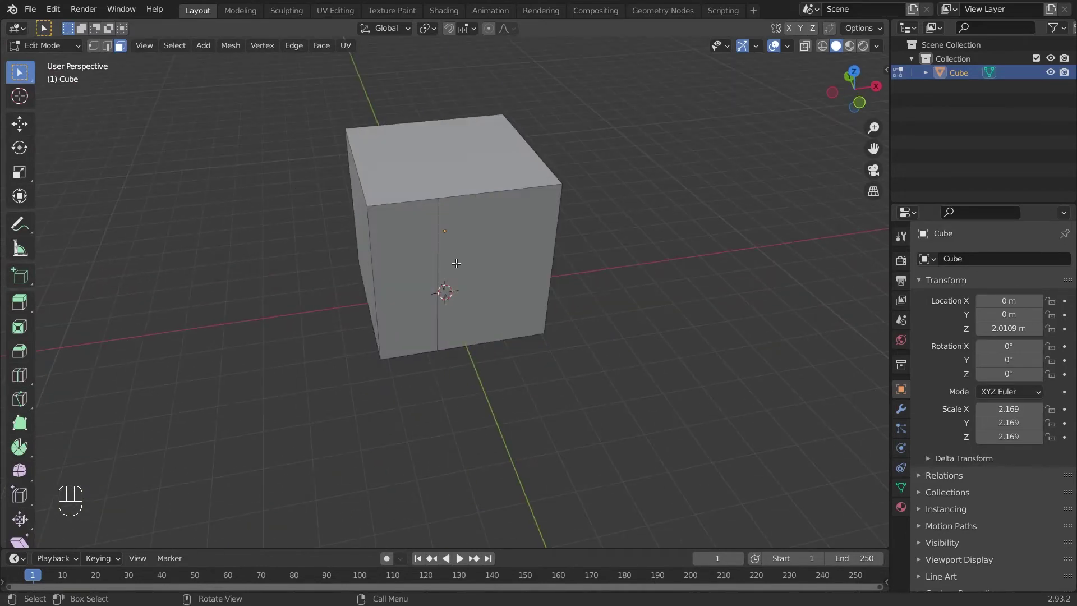
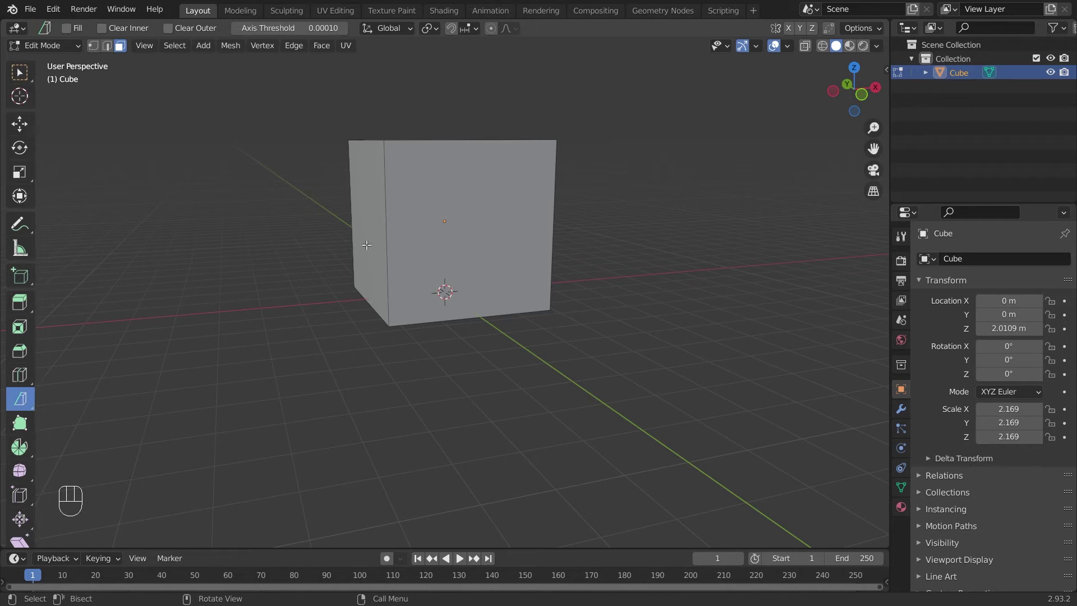
{"action": "left_click", "coordinate": [322, 227]}
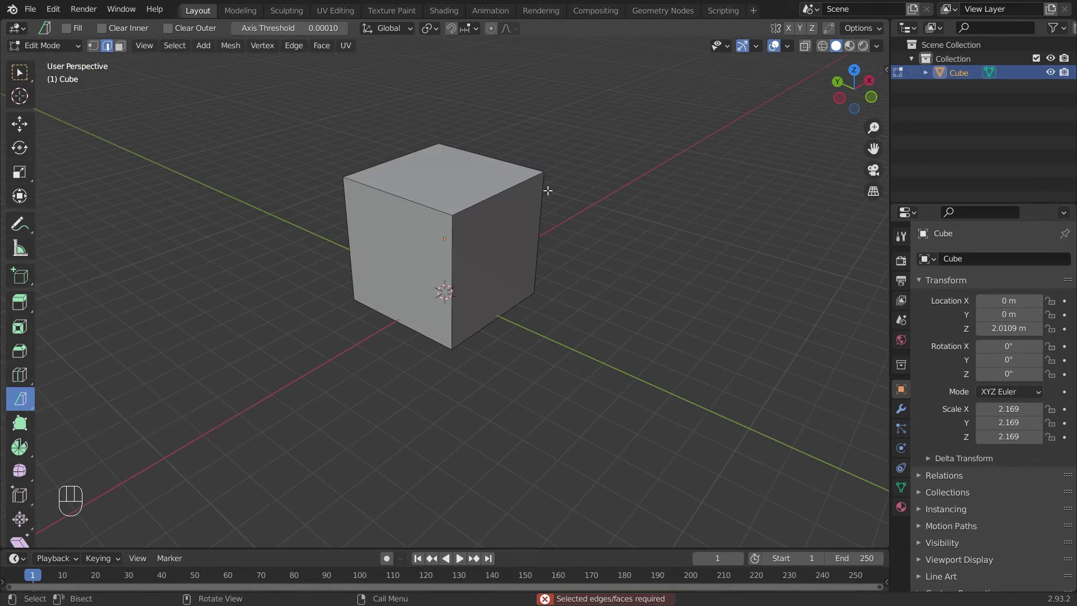
{"action": "key", "text": "a"}
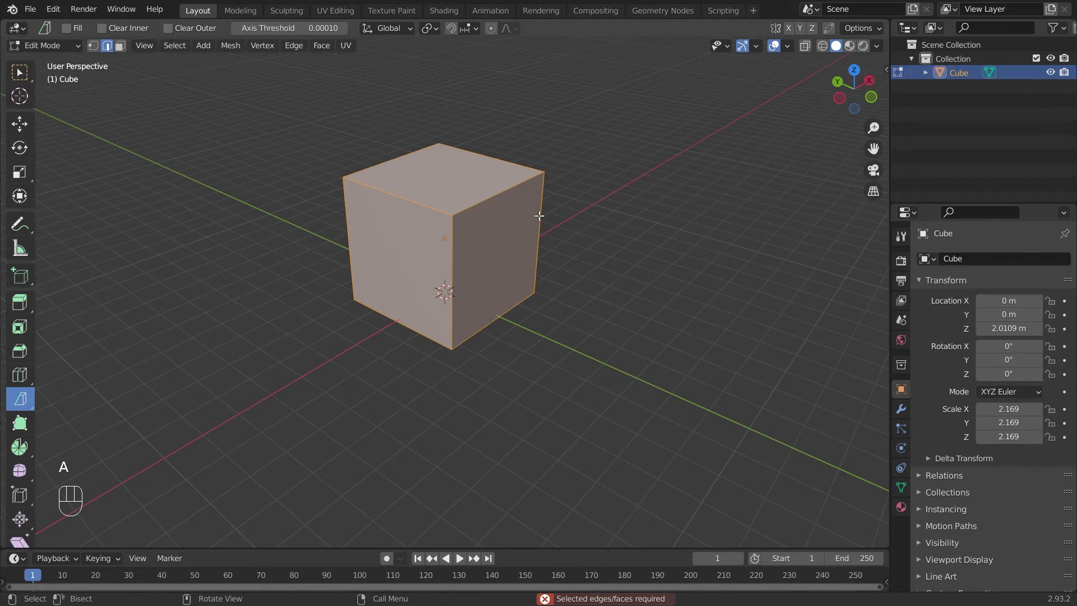
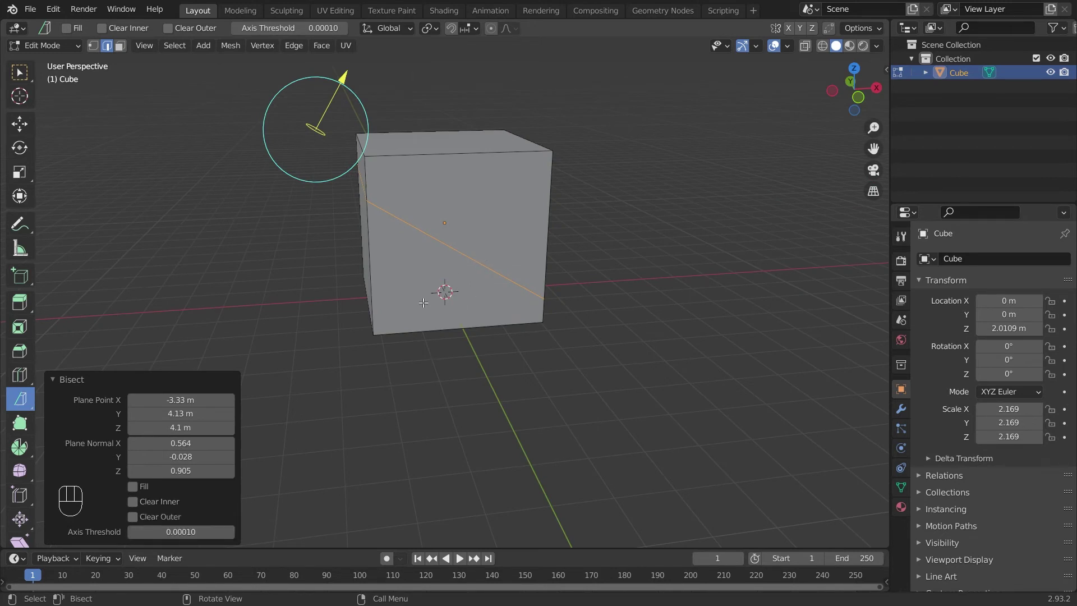
{"action": "left_click", "coordinate": [173, 506]}
{"action": "left_click_drag", "start_coordinate": [404, 267], "coordinate": [519, 233]}
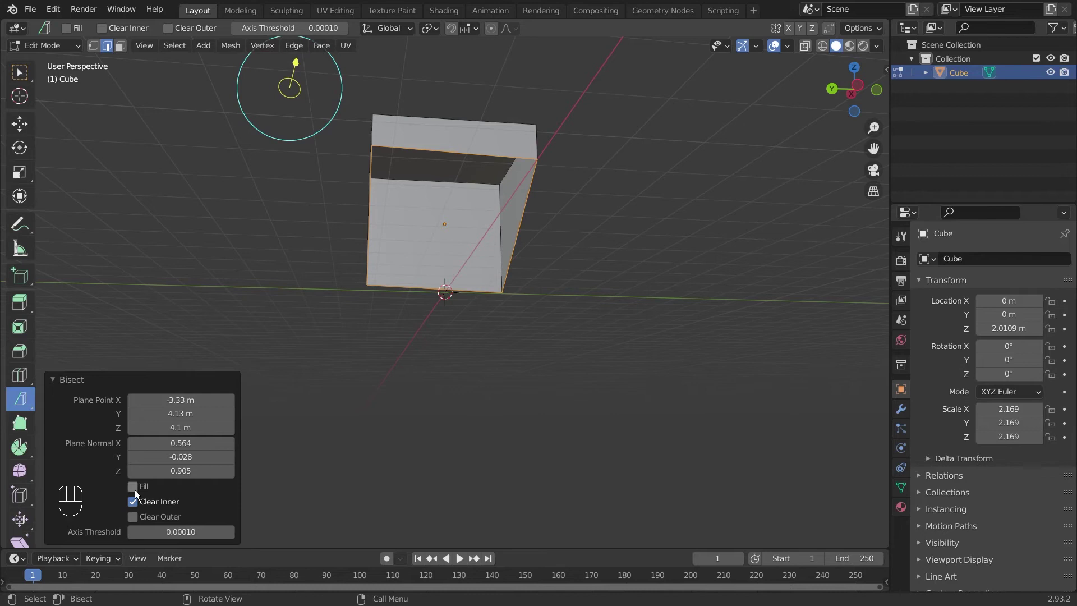
{"action": "left_click", "coordinate": [141, 494]}
{"action": "left_click_drag", "start_coordinate": [525, 247], "coordinate": [410, 275]}
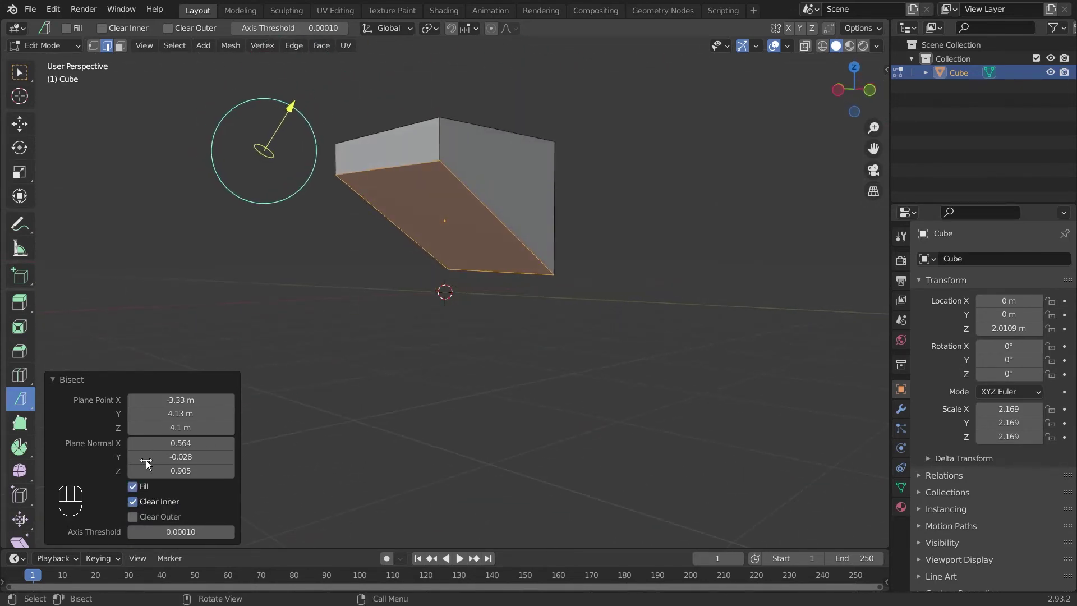
{"action": "left_click", "coordinate": [139, 495]}
{"action": "left_click", "coordinate": [140, 502]}
{"action": "left_click_drag", "start_coordinate": [650, 184], "coordinate": [613, 219]}
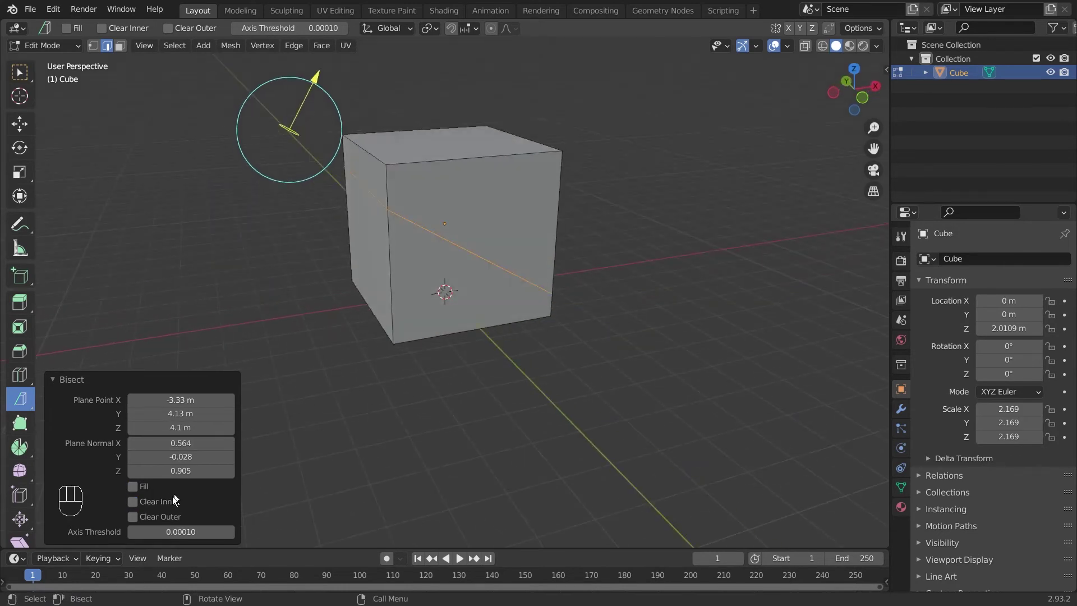
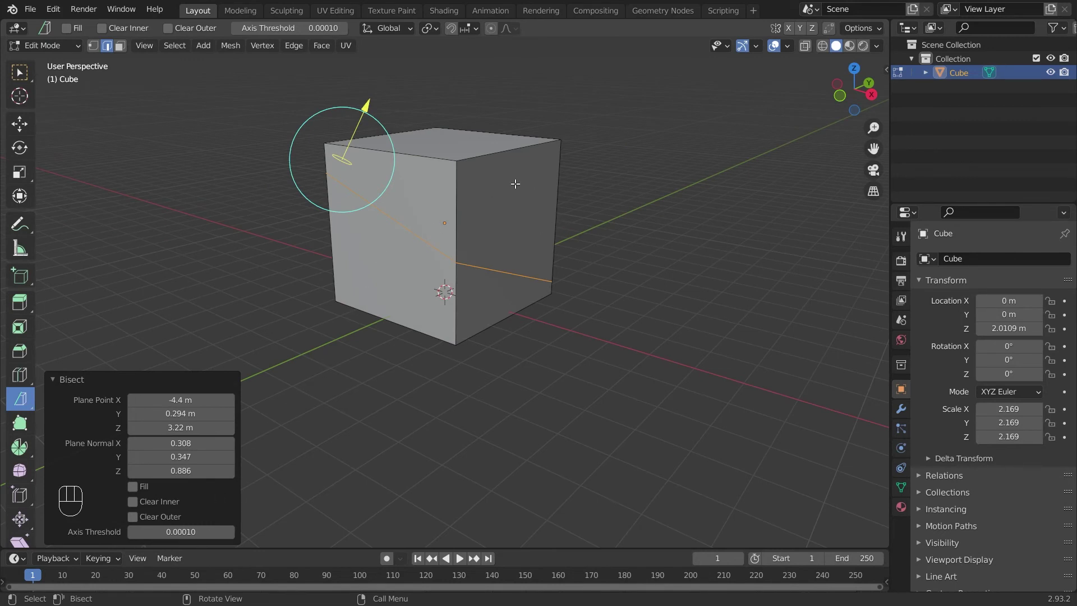
Leave Edit Mode, delete the bisected cube and bring up the Add menu for a new mesh
{"action": "key", "text": "Tab"}
{"action": "key", "text": "Delete"}
{"action": "key", "text": "shift+a"}
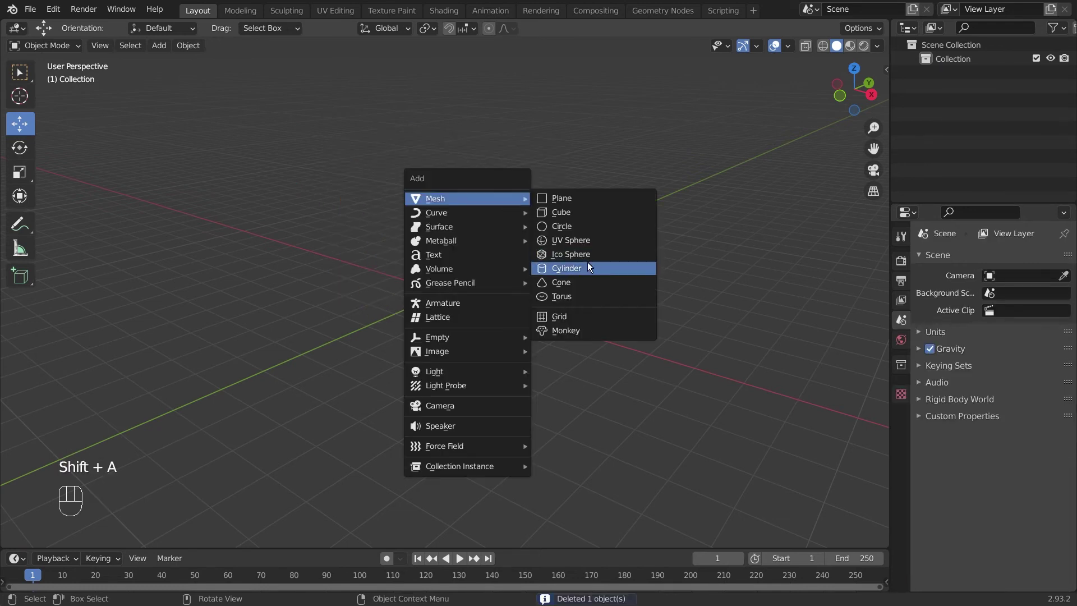
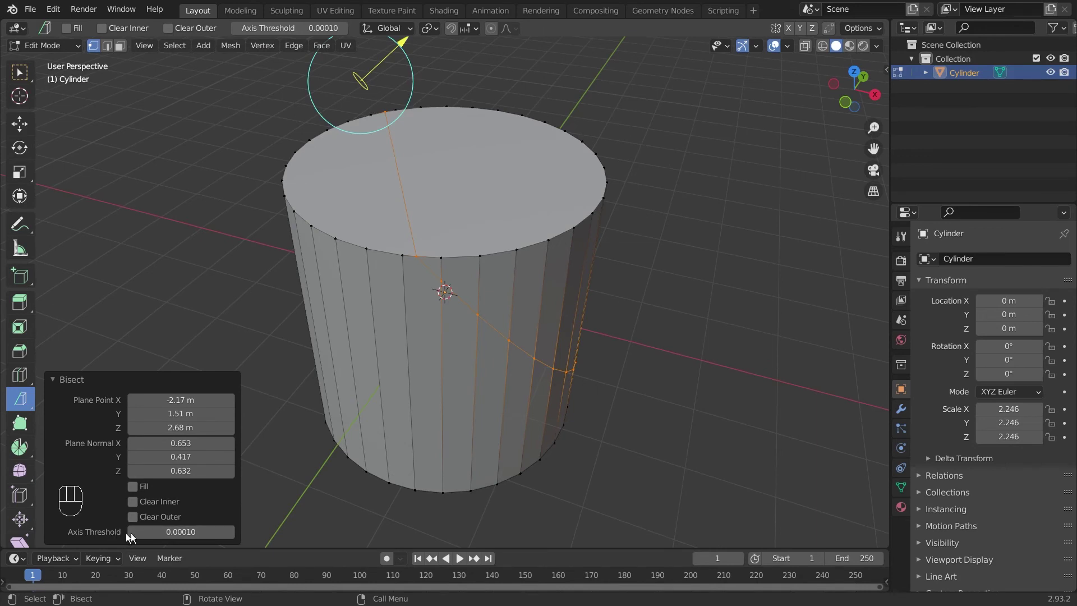
Preview Clear Inner, Clear Outer and Fill on the bisected cylinder, then switch them off to restore it
{"action": "double_click", "coordinate": [135, 510]}
{"action": "left_click", "coordinate": [135, 520]}
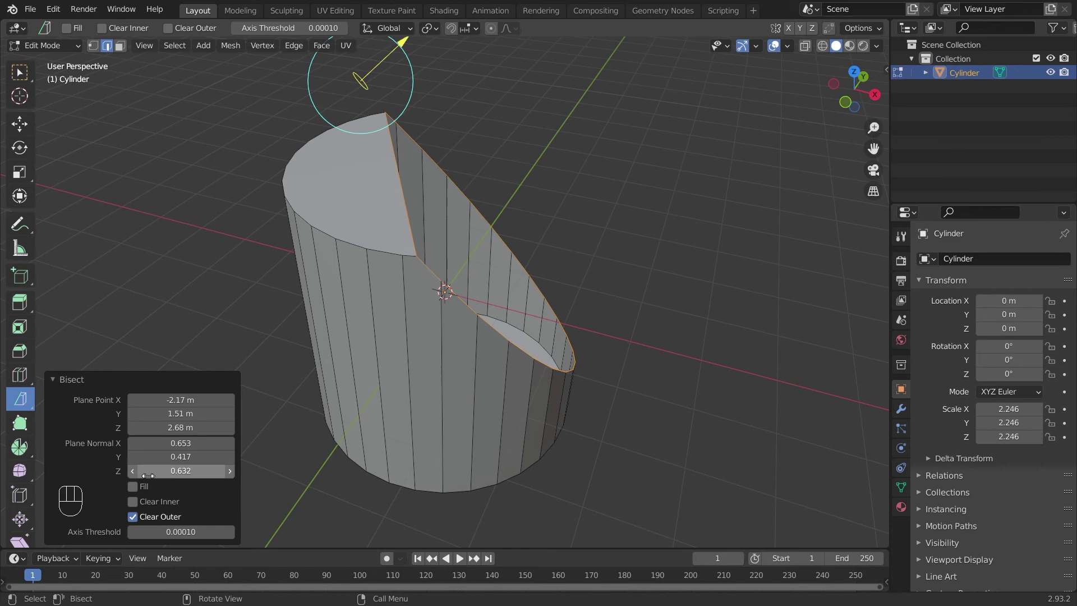
{"action": "left_click", "coordinate": [138, 492]}
{"action": "left_click_drag", "start_coordinate": [545, 224], "coordinate": [126, 503]}
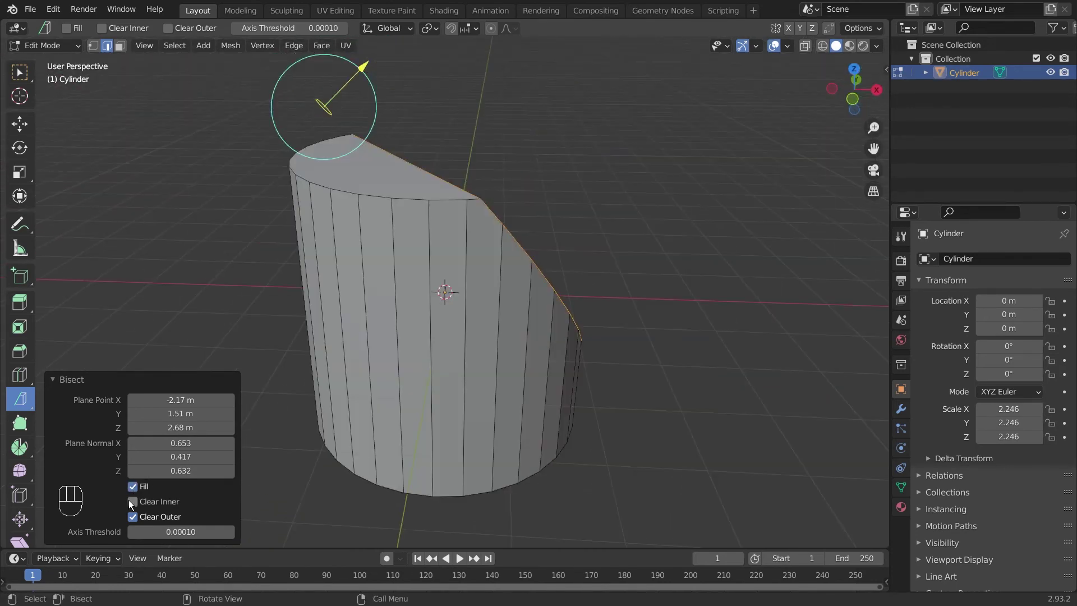
{"action": "left_click", "coordinate": [137, 523]}
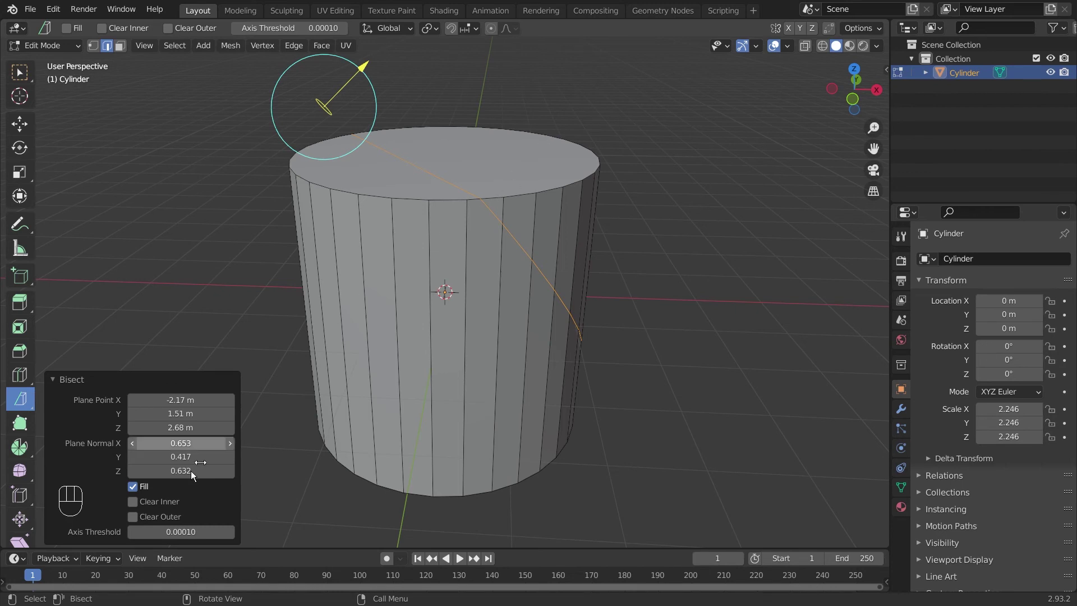
{"action": "left_click_drag", "start_coordinate": [537, 169], "coordinate": [475, 251]}
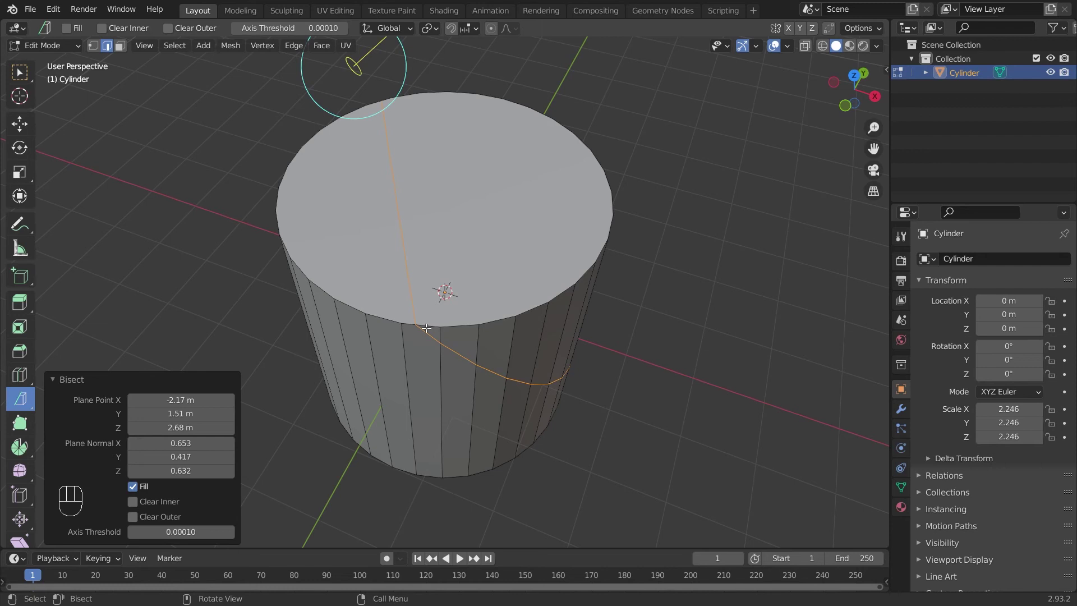
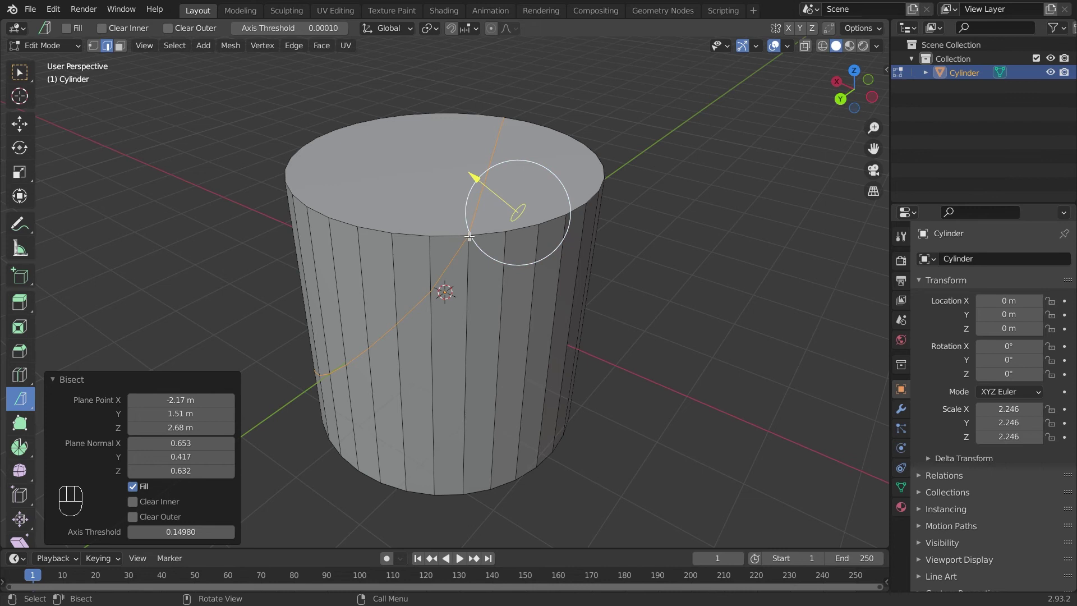
{"action": "left_click_drag", "start_coordinate": [503, 166], "coordinate": [411, 204]}
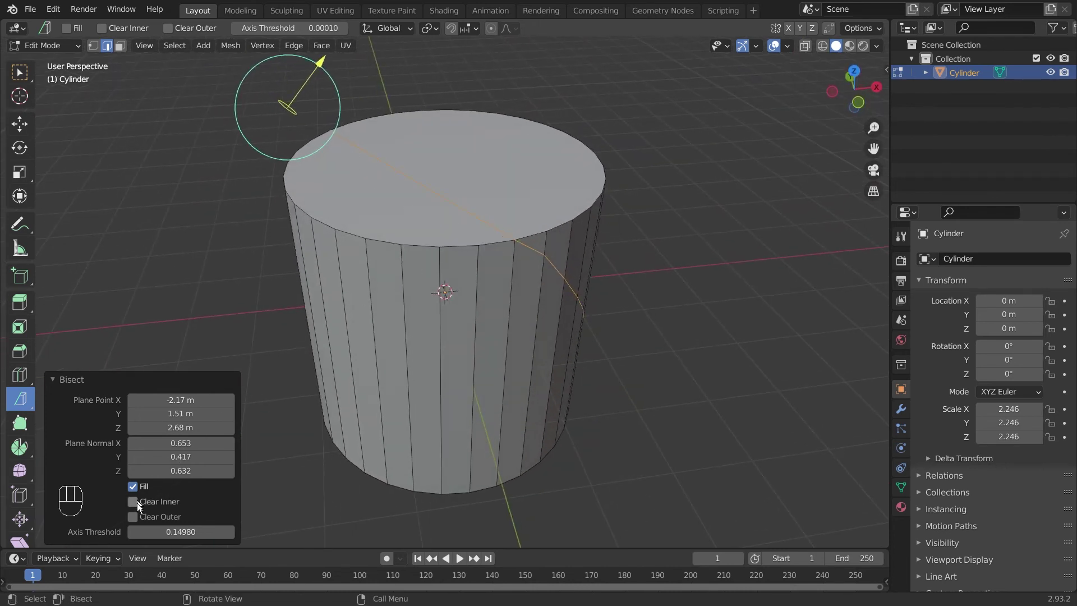
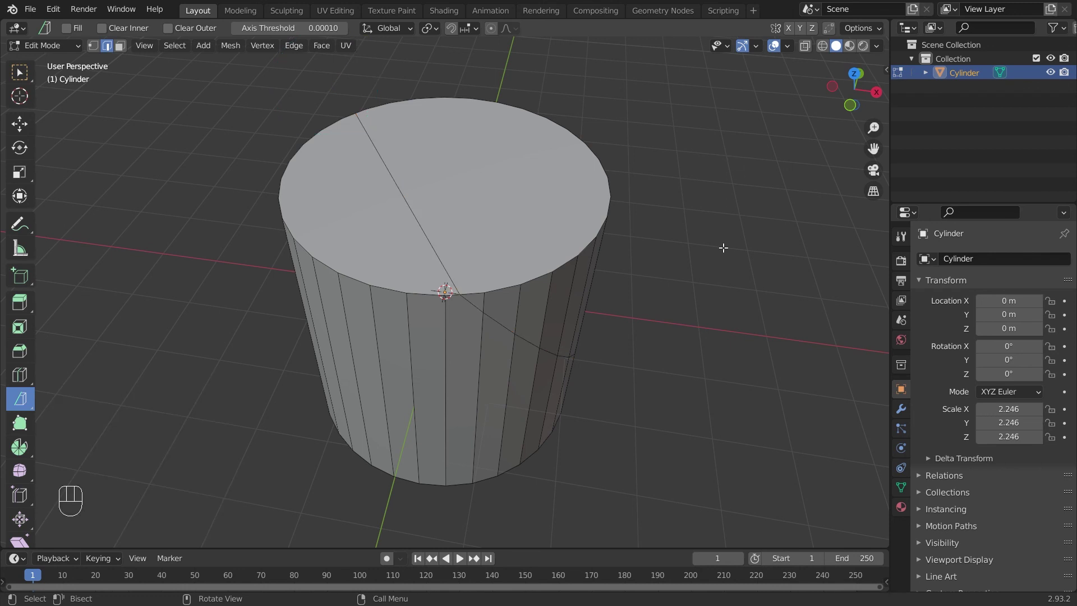
Zoom out to frame the whole cylinder and select its entire mesh
{"action": "left_click_drag", "start_coordinate": [28, 410], "coordinate": [86, 405]}
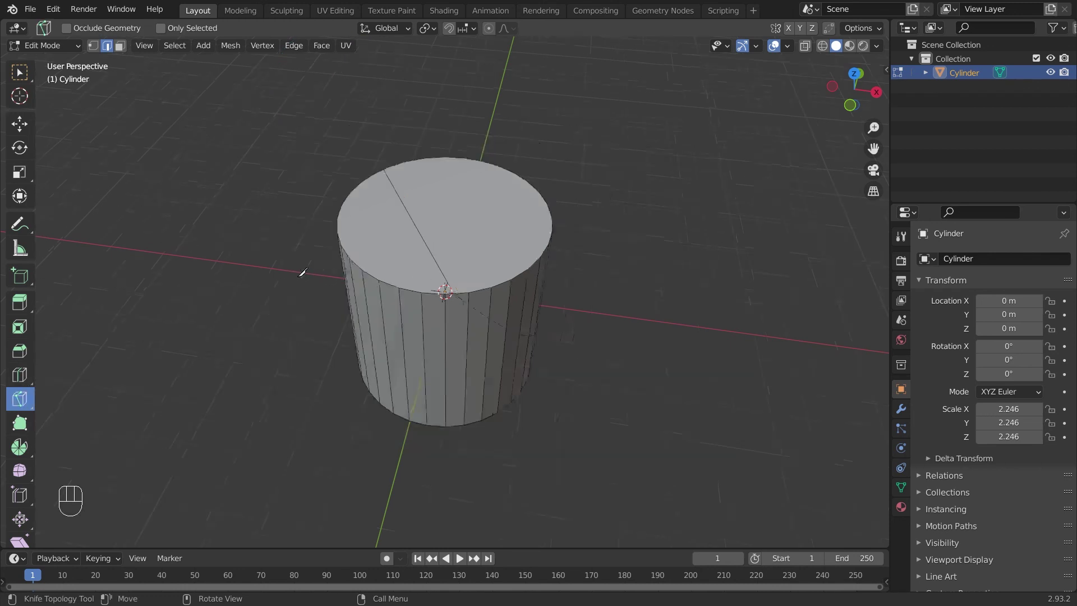
{"action": "key", "text": "ctrl+z"}
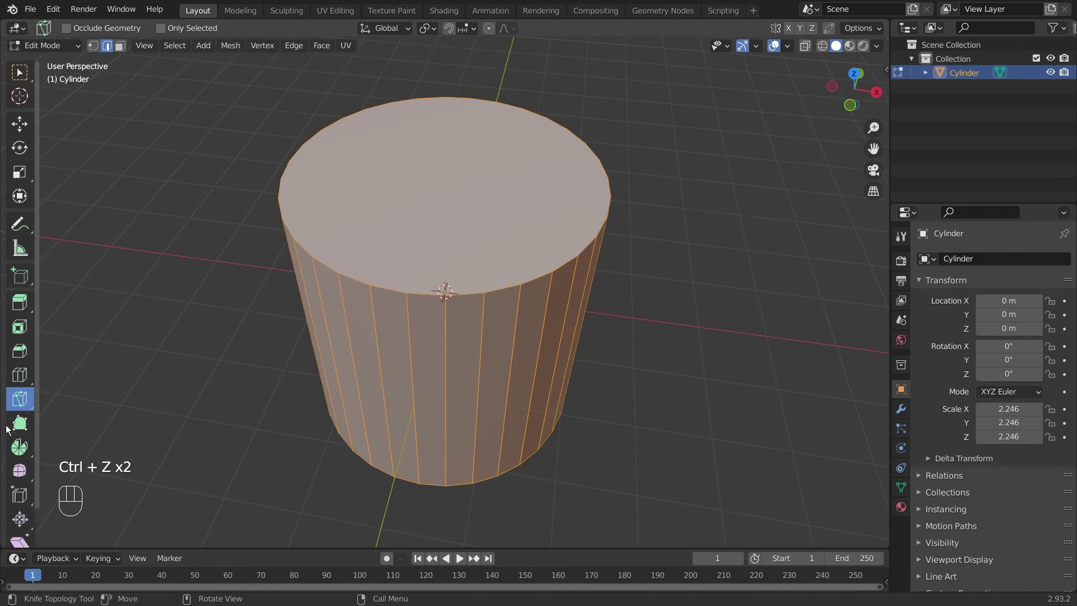